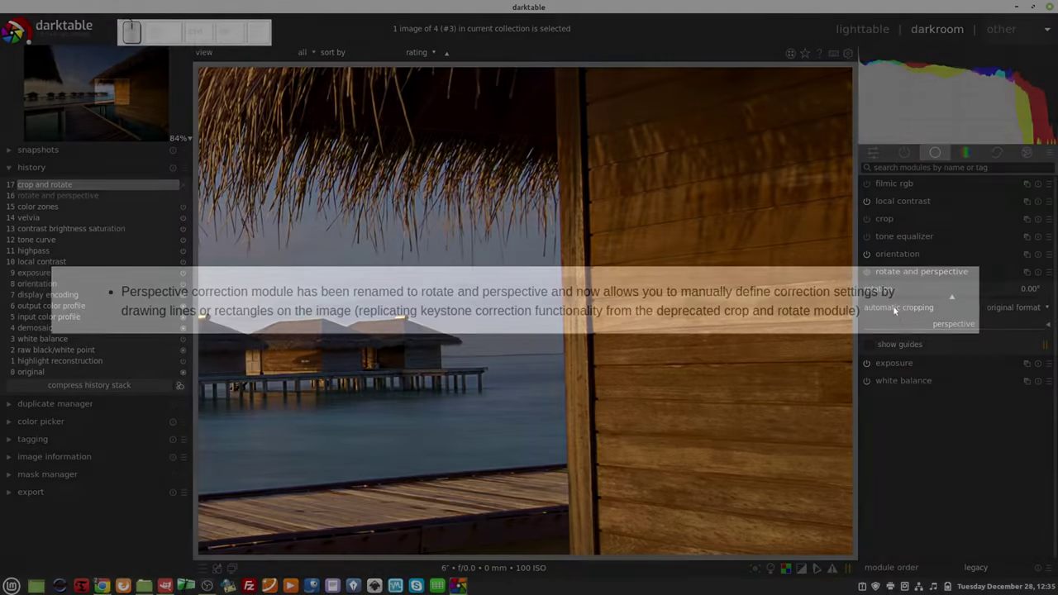
Enable the rotate and perspective module on the beach-hut photo, adding it to the history
left_click(866, 272)
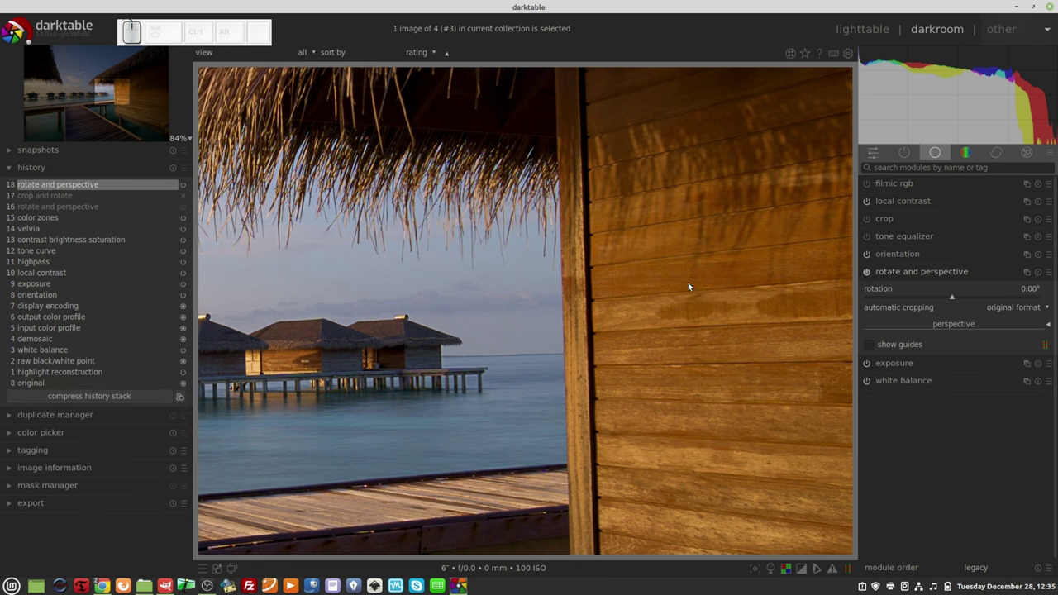
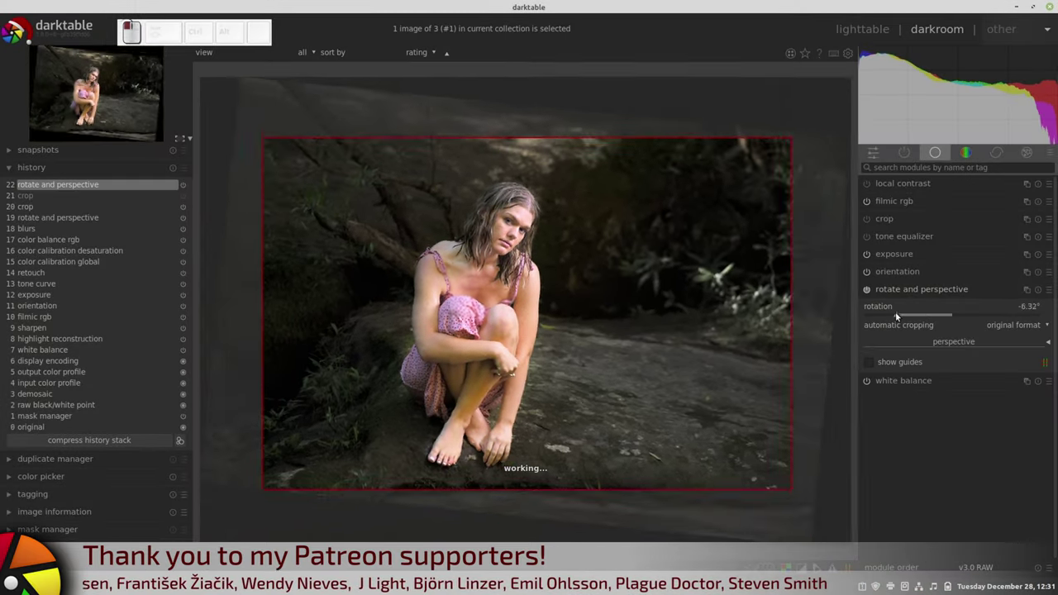
Adjust the rotation slider to about -6.32° to straighten the crouching-woman portrait
left_click(918, 290)
left_click(944, 248)
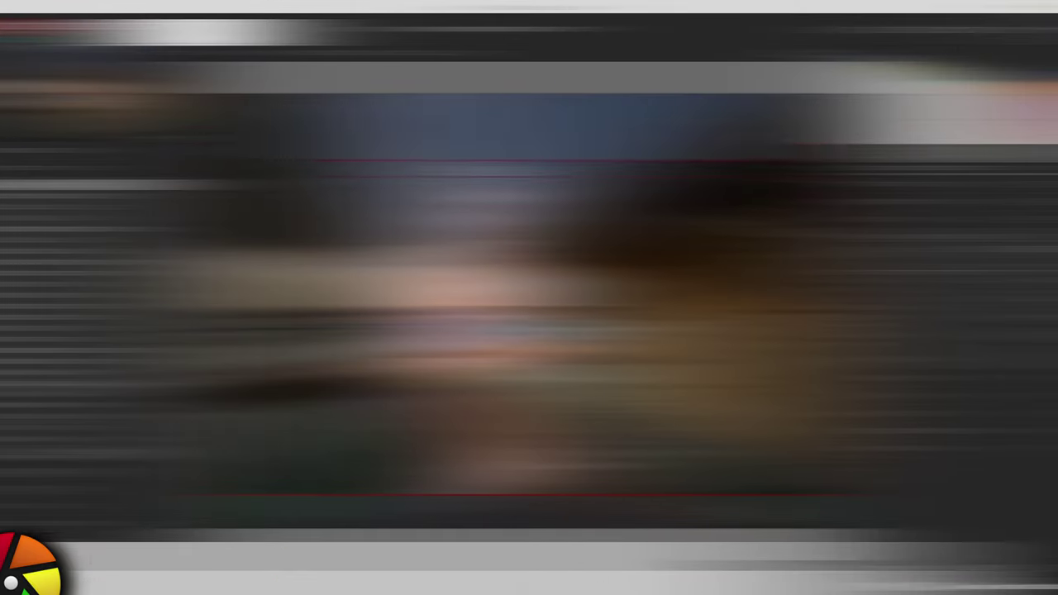
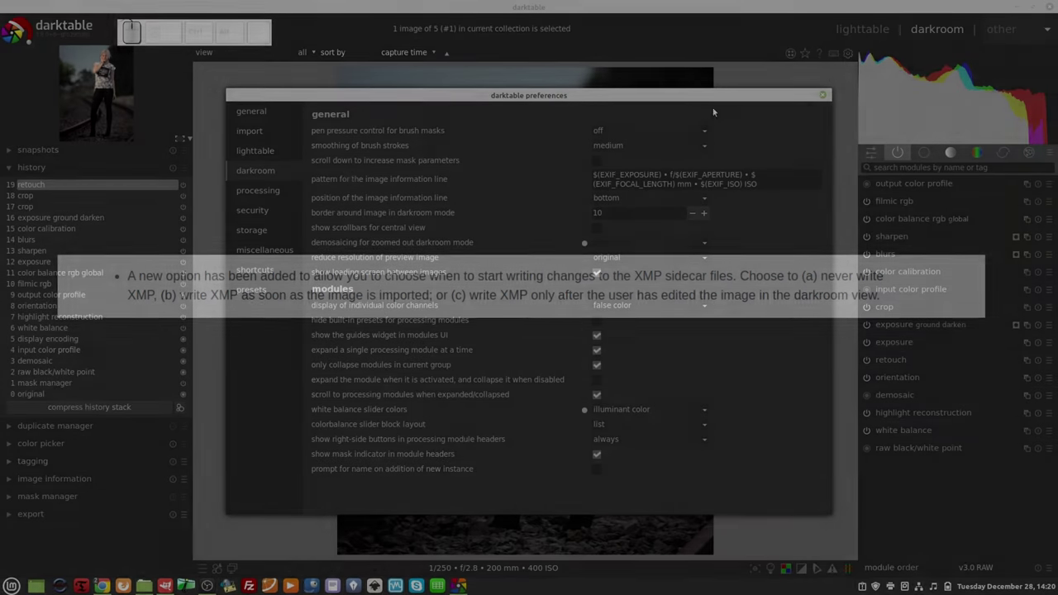
Show the storage preferences' 'write sidecar file for each image' choices, leaving it on write on import
left_click(259, 231)
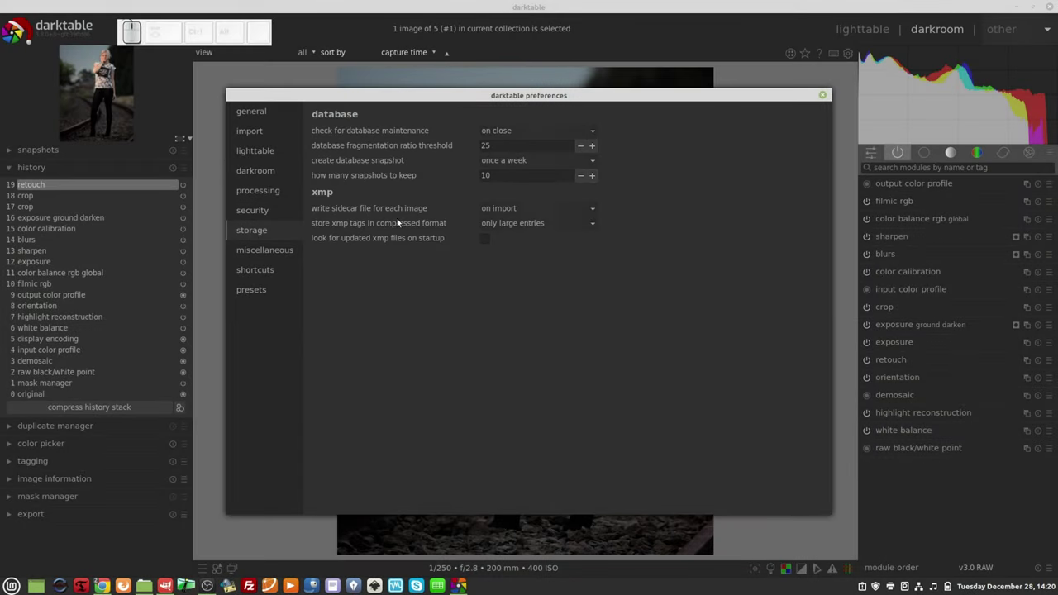
left_click(534, 207)
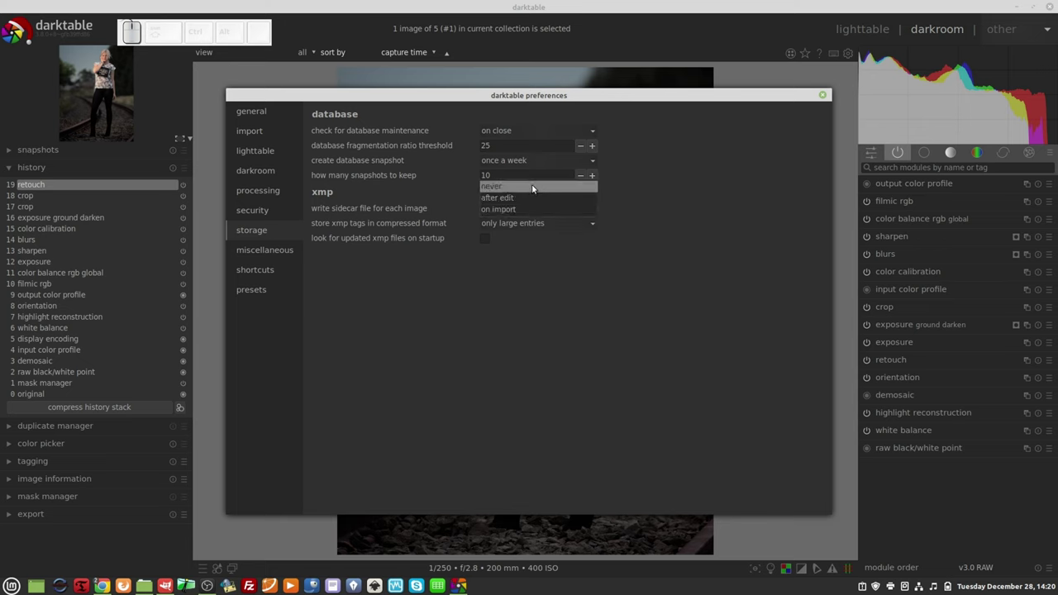
left_click(536, 212)
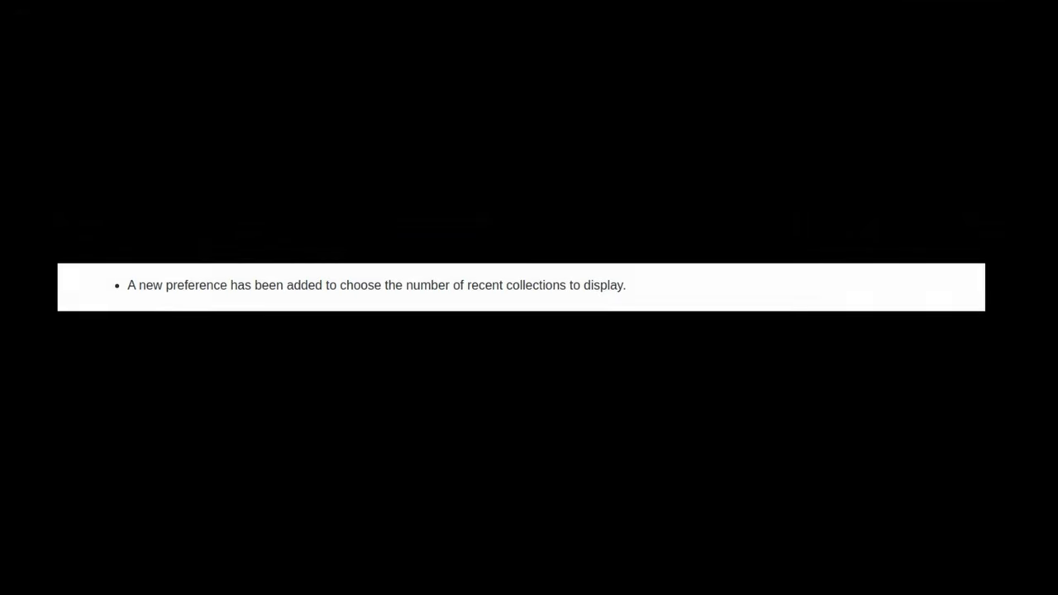
Set the recently used collections module to store 10 collections and save
left_click(203, 93)
left_click(167, 116)
left_click(602, 295)
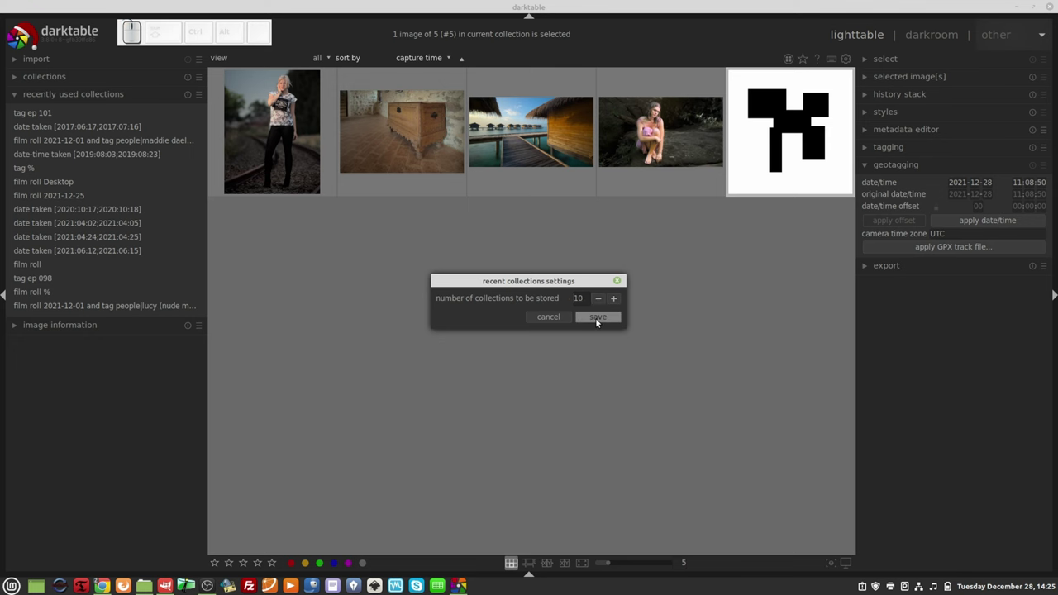
left_click(601, 319)
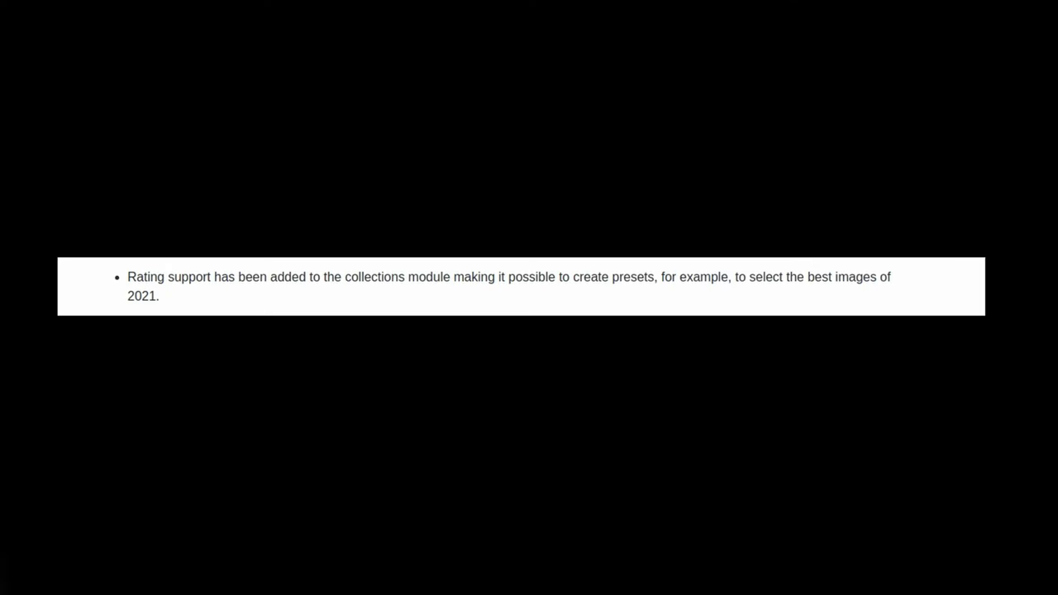